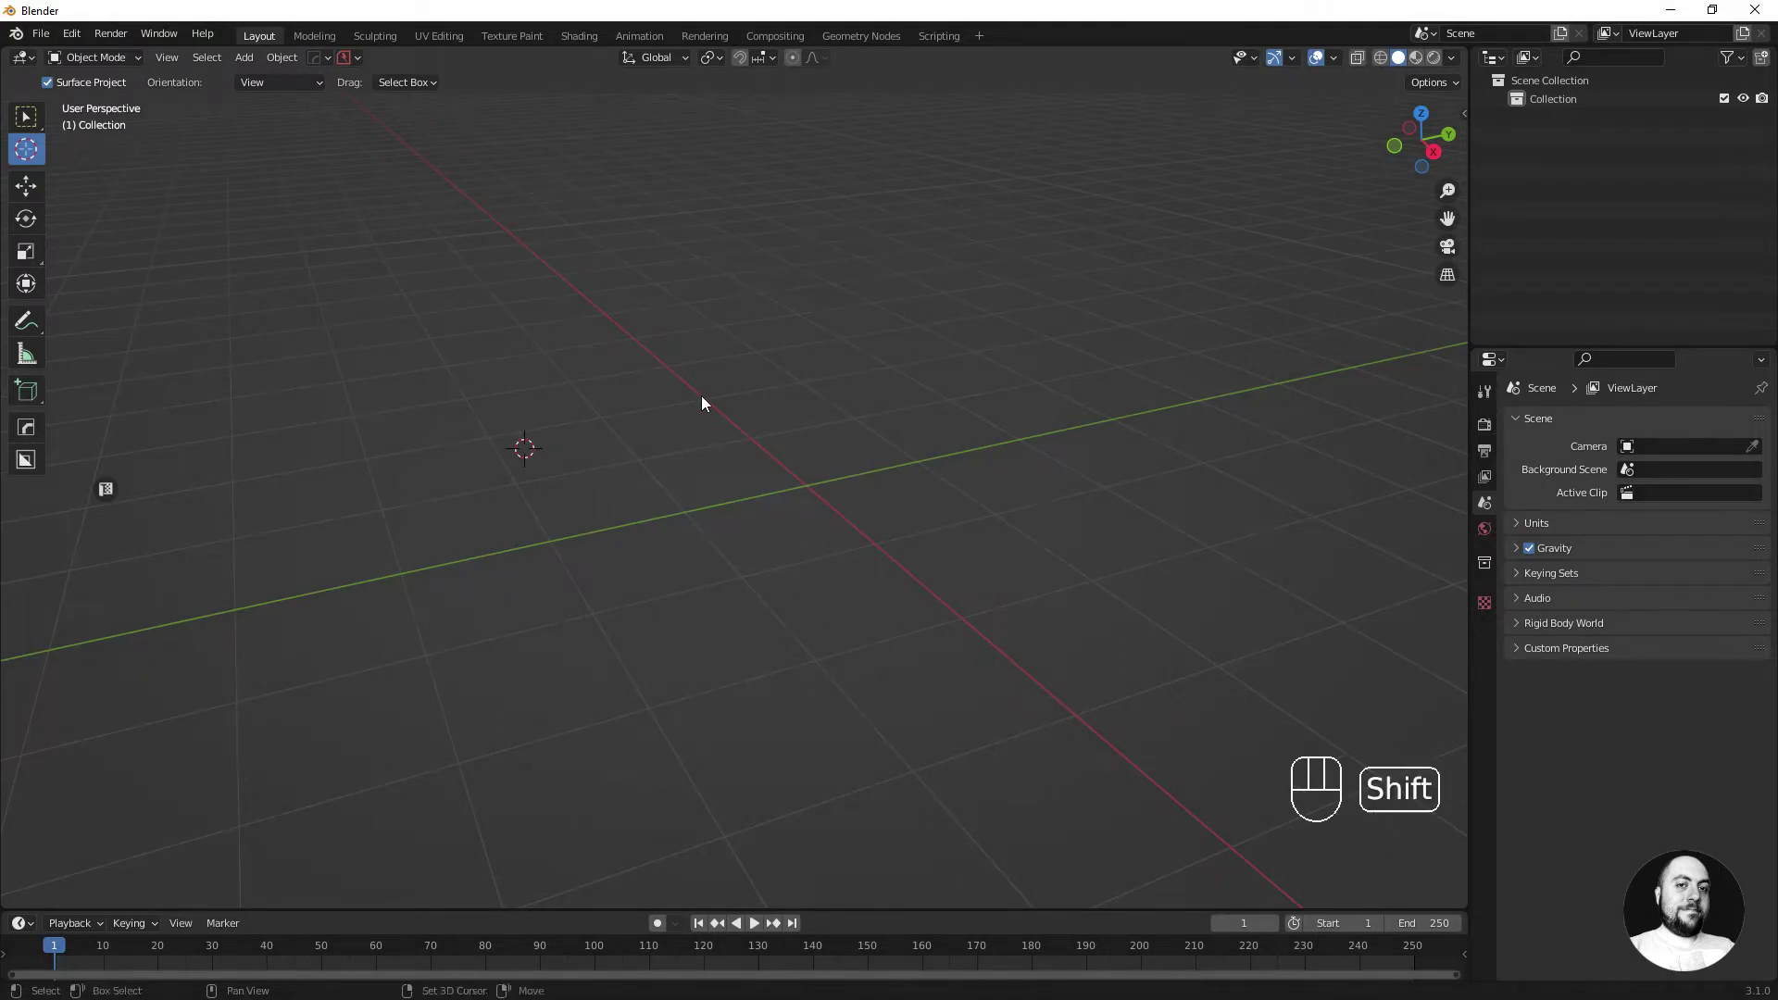
- Reset the 3D cursor to the origin with Shift+C and add a cube there
{"action": "key", "text": "shift+c"}
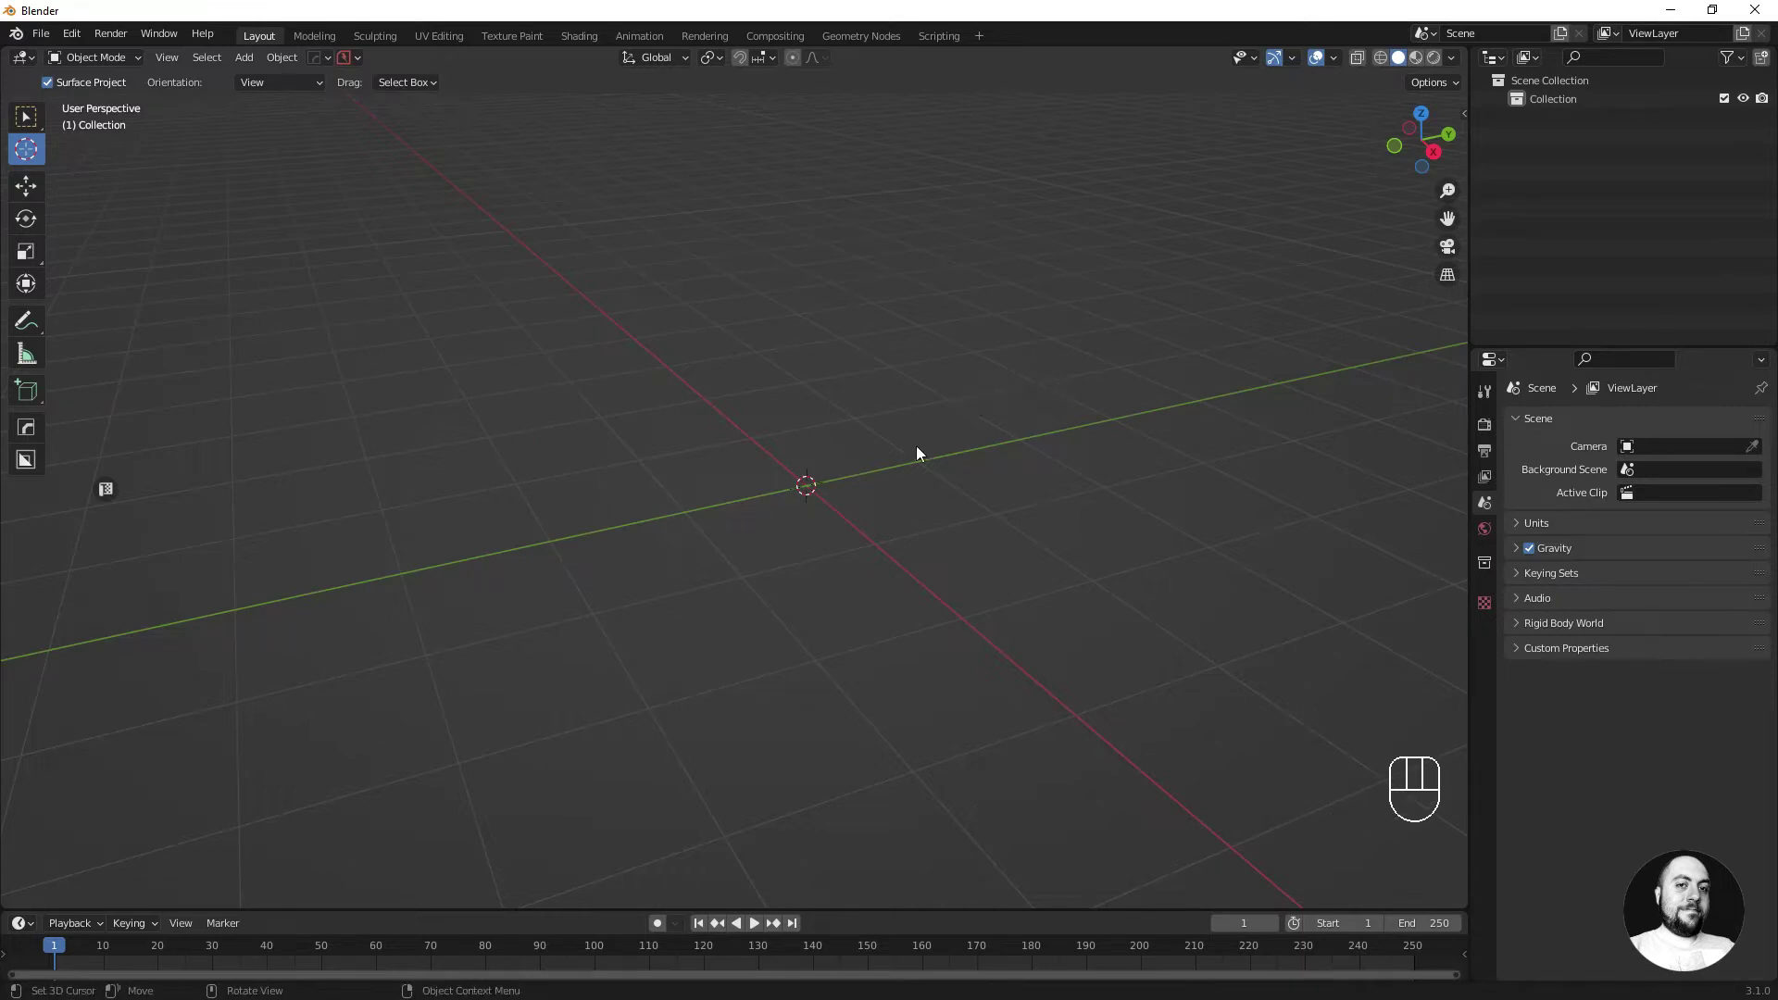
{"action": "key", "text": "shift+a"}
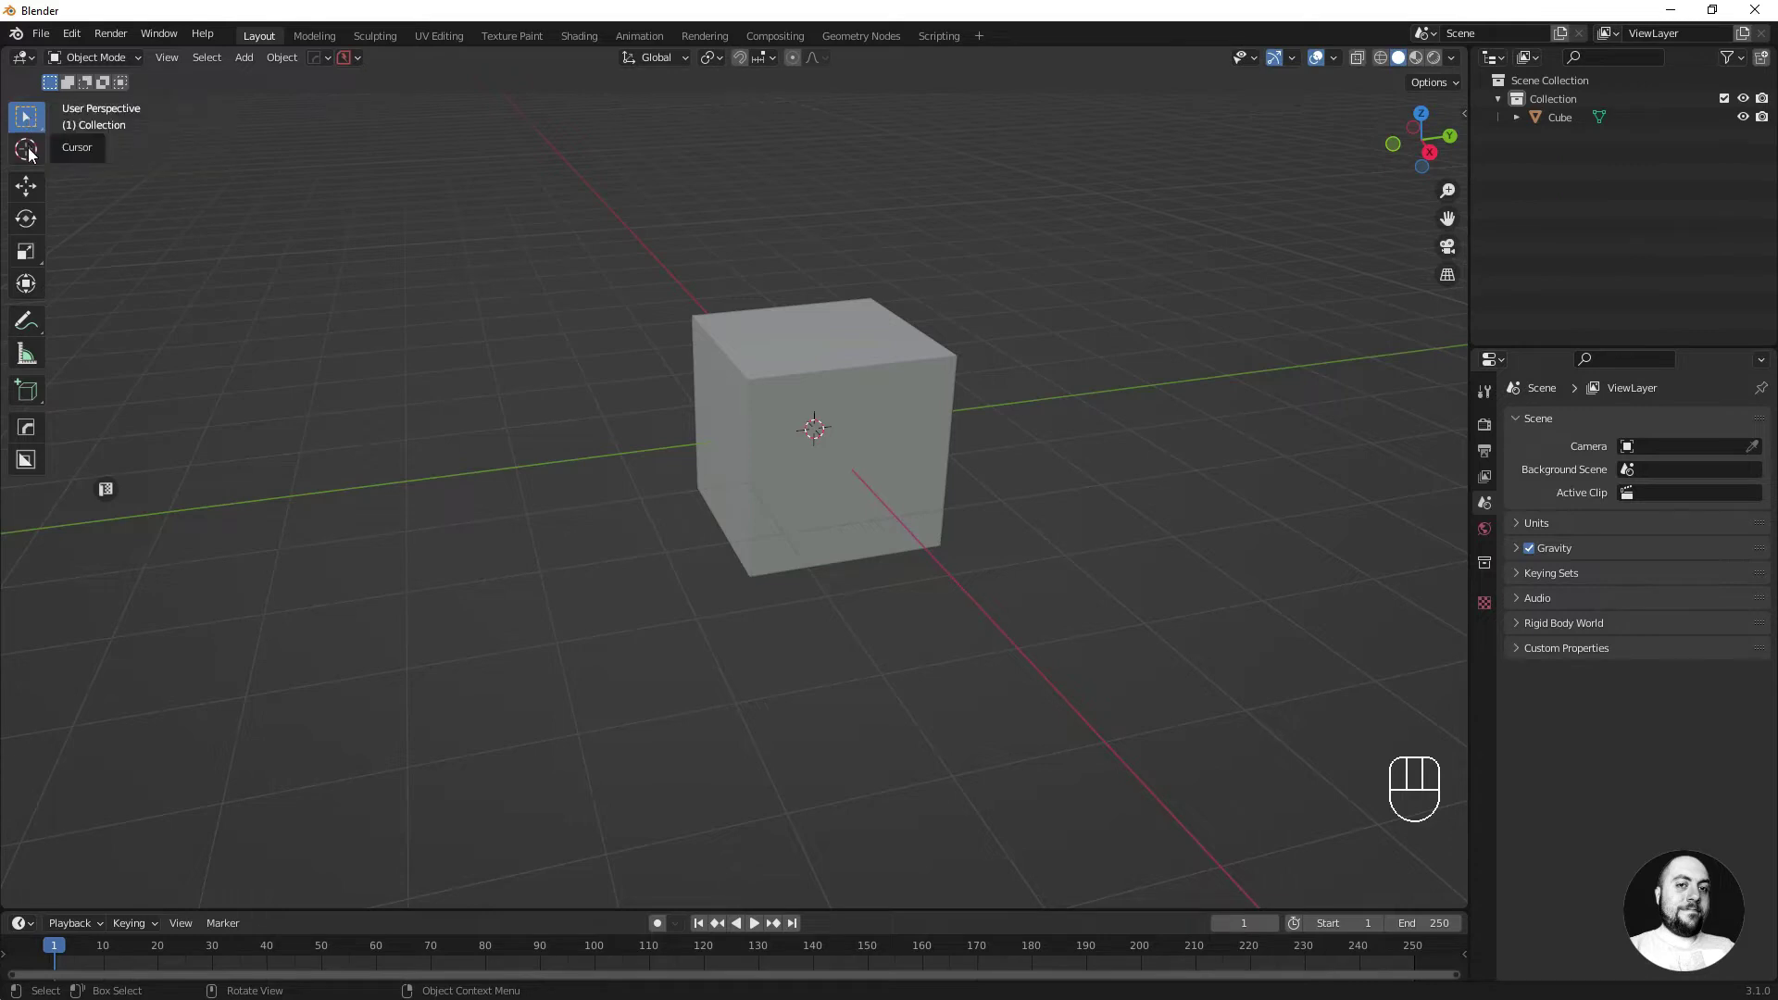
- Reposition the 3D cursor at several empty spots around the viewport, away from the cube
{"action": "right_click", "coordinate": [34, 155]}
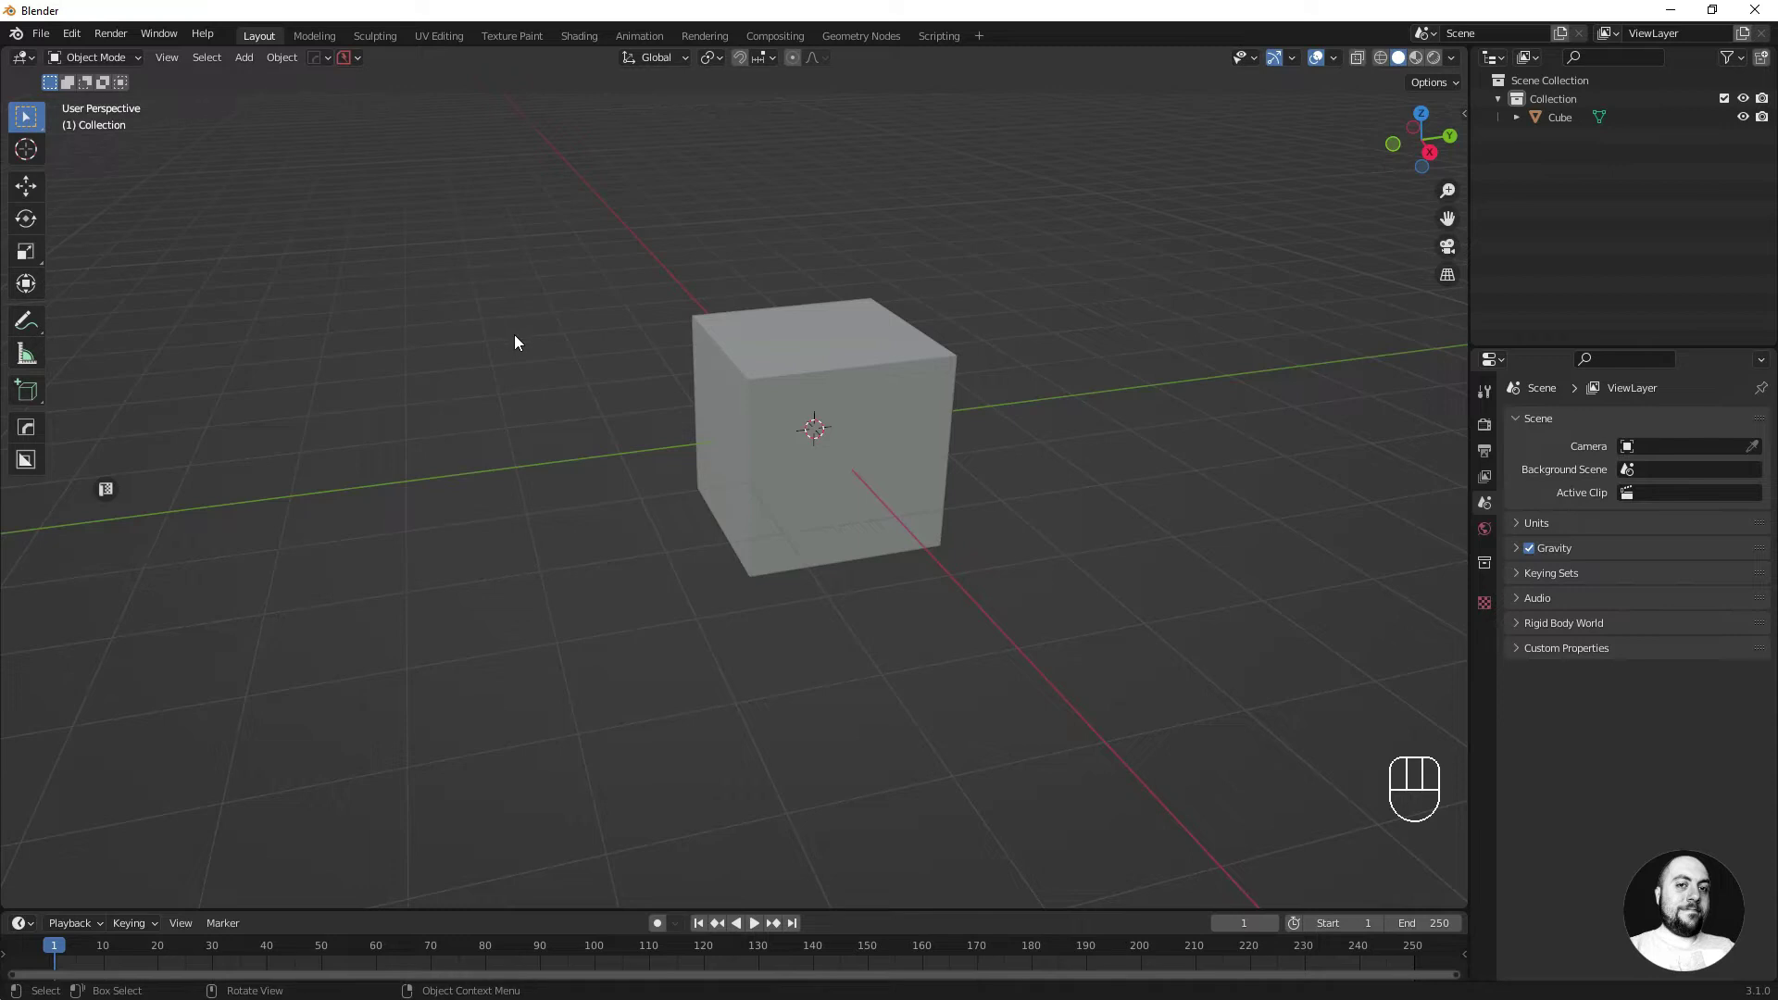
{"action": "right_click", "coordinate": [454, 281]}
{"action": "right_click", "coordinate": [922, 202]}
{"action": "right_click", "coordinate": [1185, 466]}
{"action": "right_click", "coordinate": [647, 624]}
{"action": "right_click", "coordinate": [379, 425]}
{"action": "right_click", "coordinate": [526, 280]}
- Keep moving the 3D cursor around the cube, ending in empty space upper right of the scene
{"action": "left_click_drag", "start_coordinate": [938, 218], "coordinate": [964, 225]}
{"action": "right_click", "coordinate": [1162, 506]}
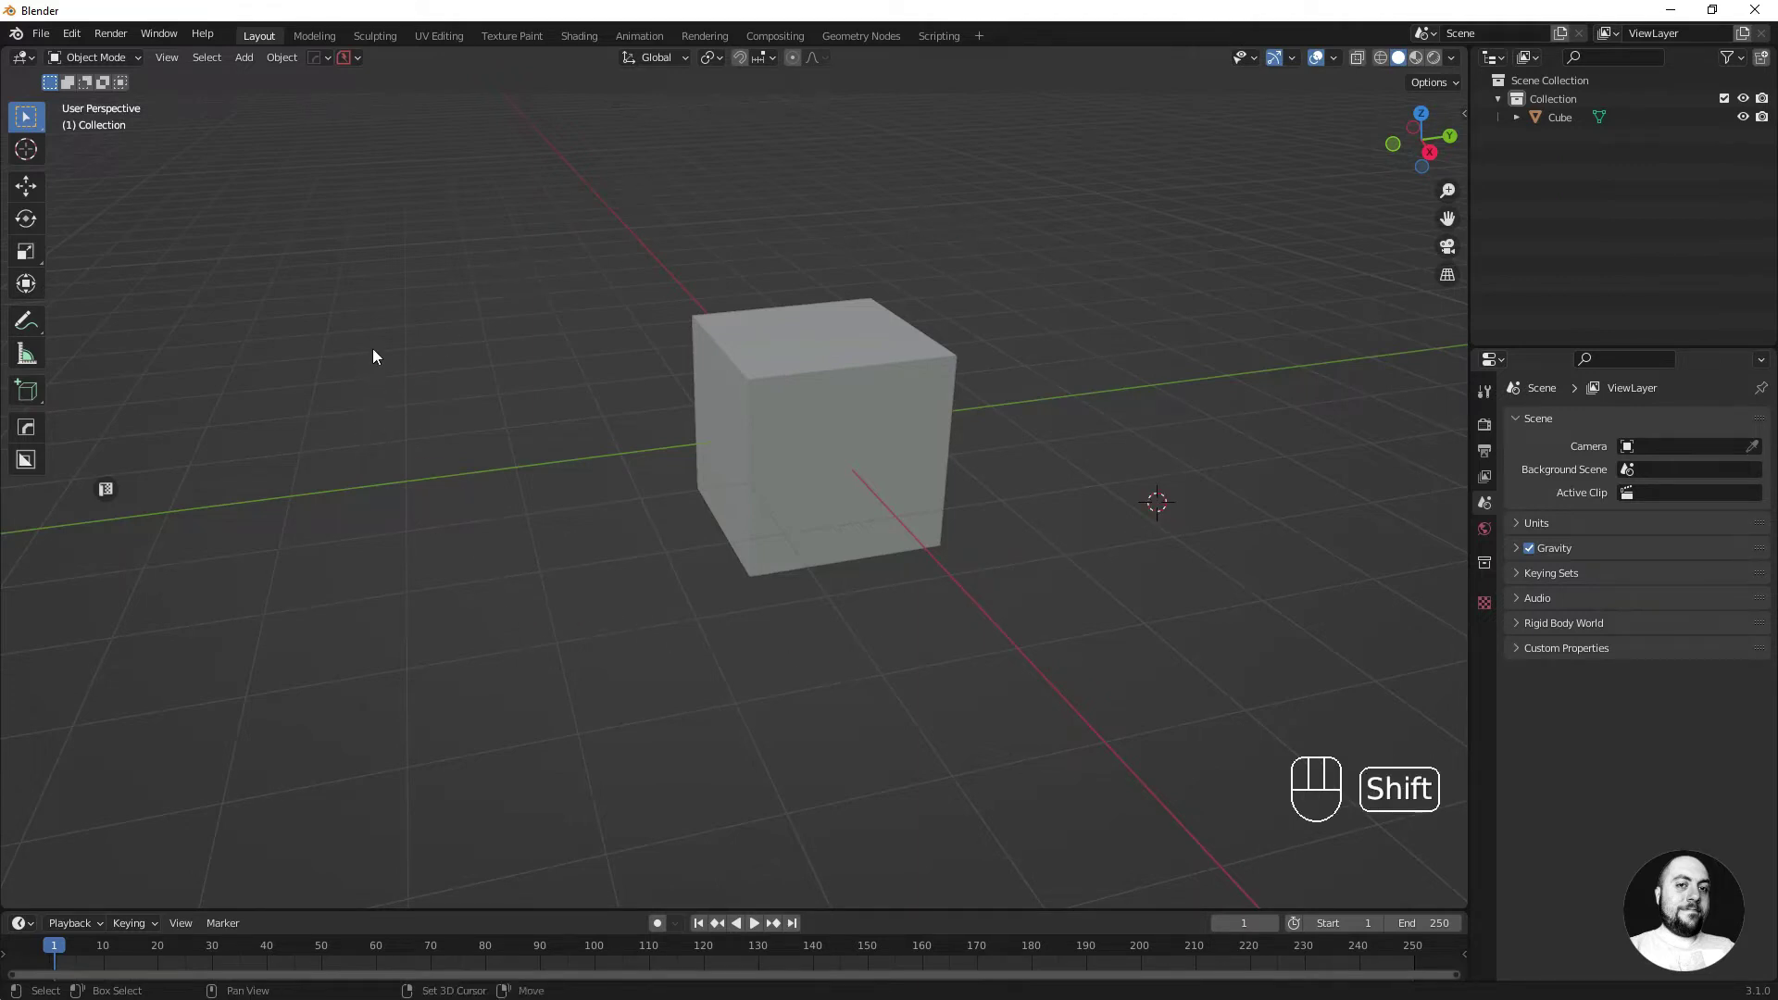
{"action": "right_click", "coordinate": [386, 321]}
{"action": "right_click", "coordinate": [453, 272]}
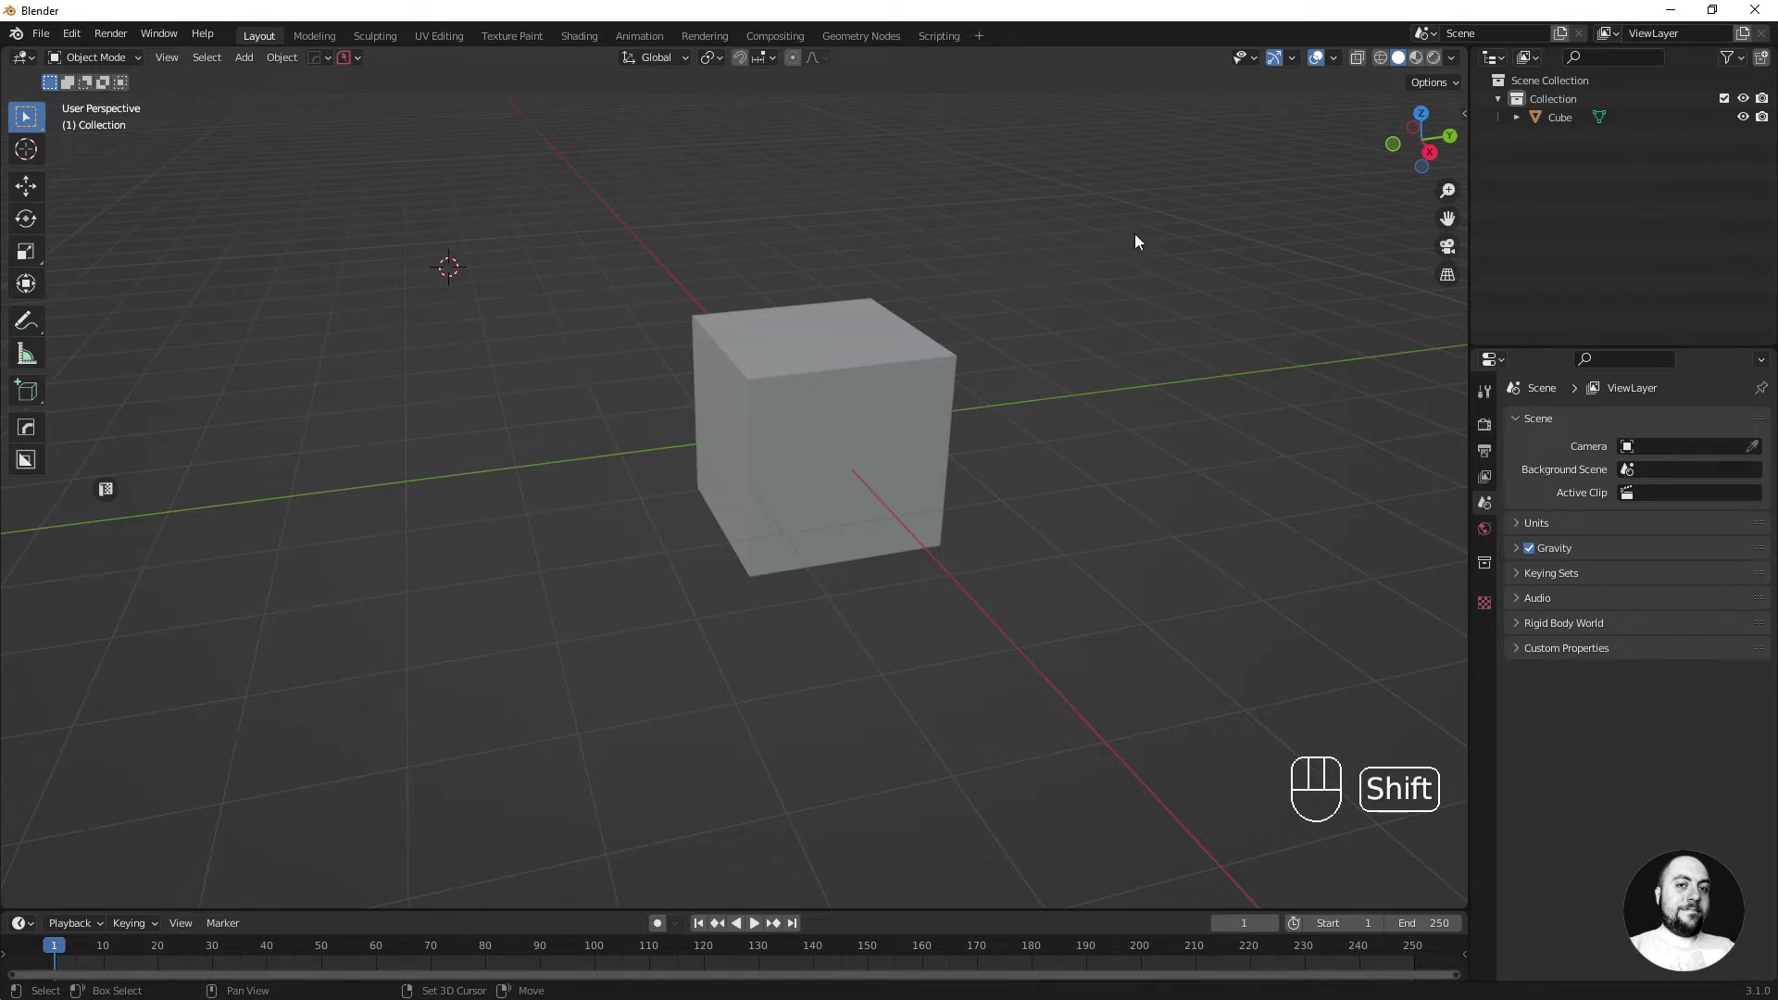
{"action": "right_click", "coordinate": [1161, 229]}
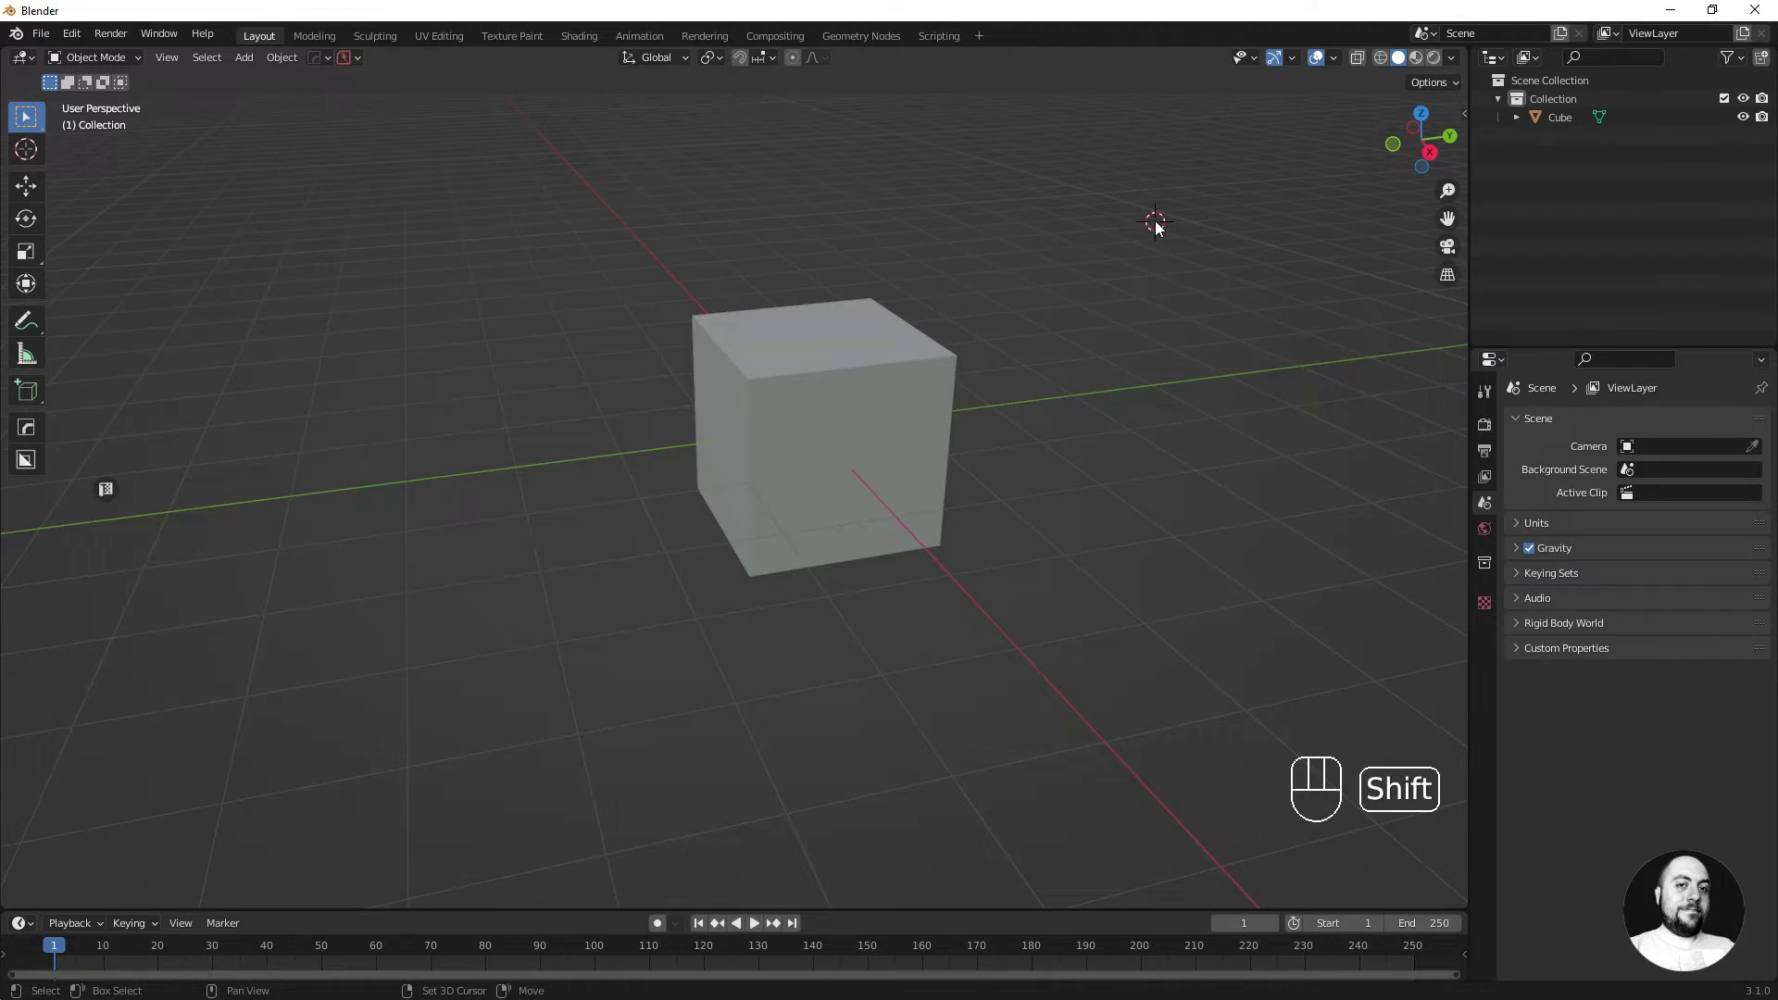
- Bring up the Add menu at the 3D cursor to load the banjo_lowpoly model
{"action": "key", "text": "shift+a"}
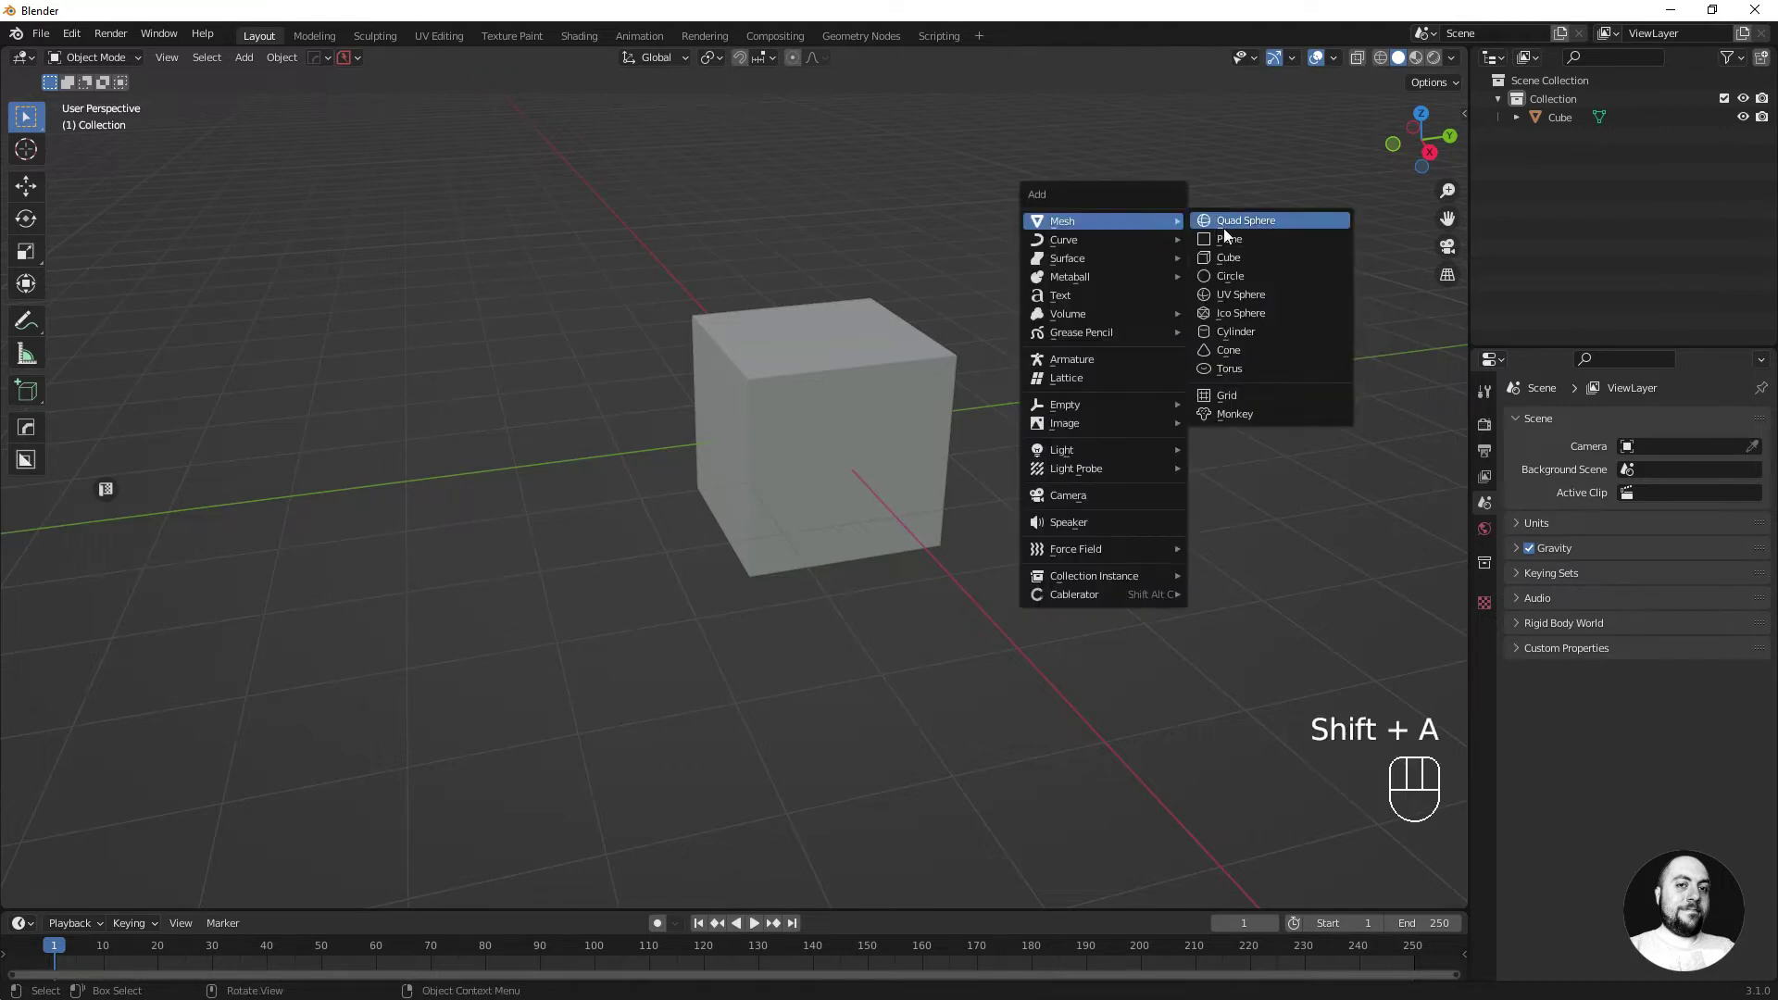
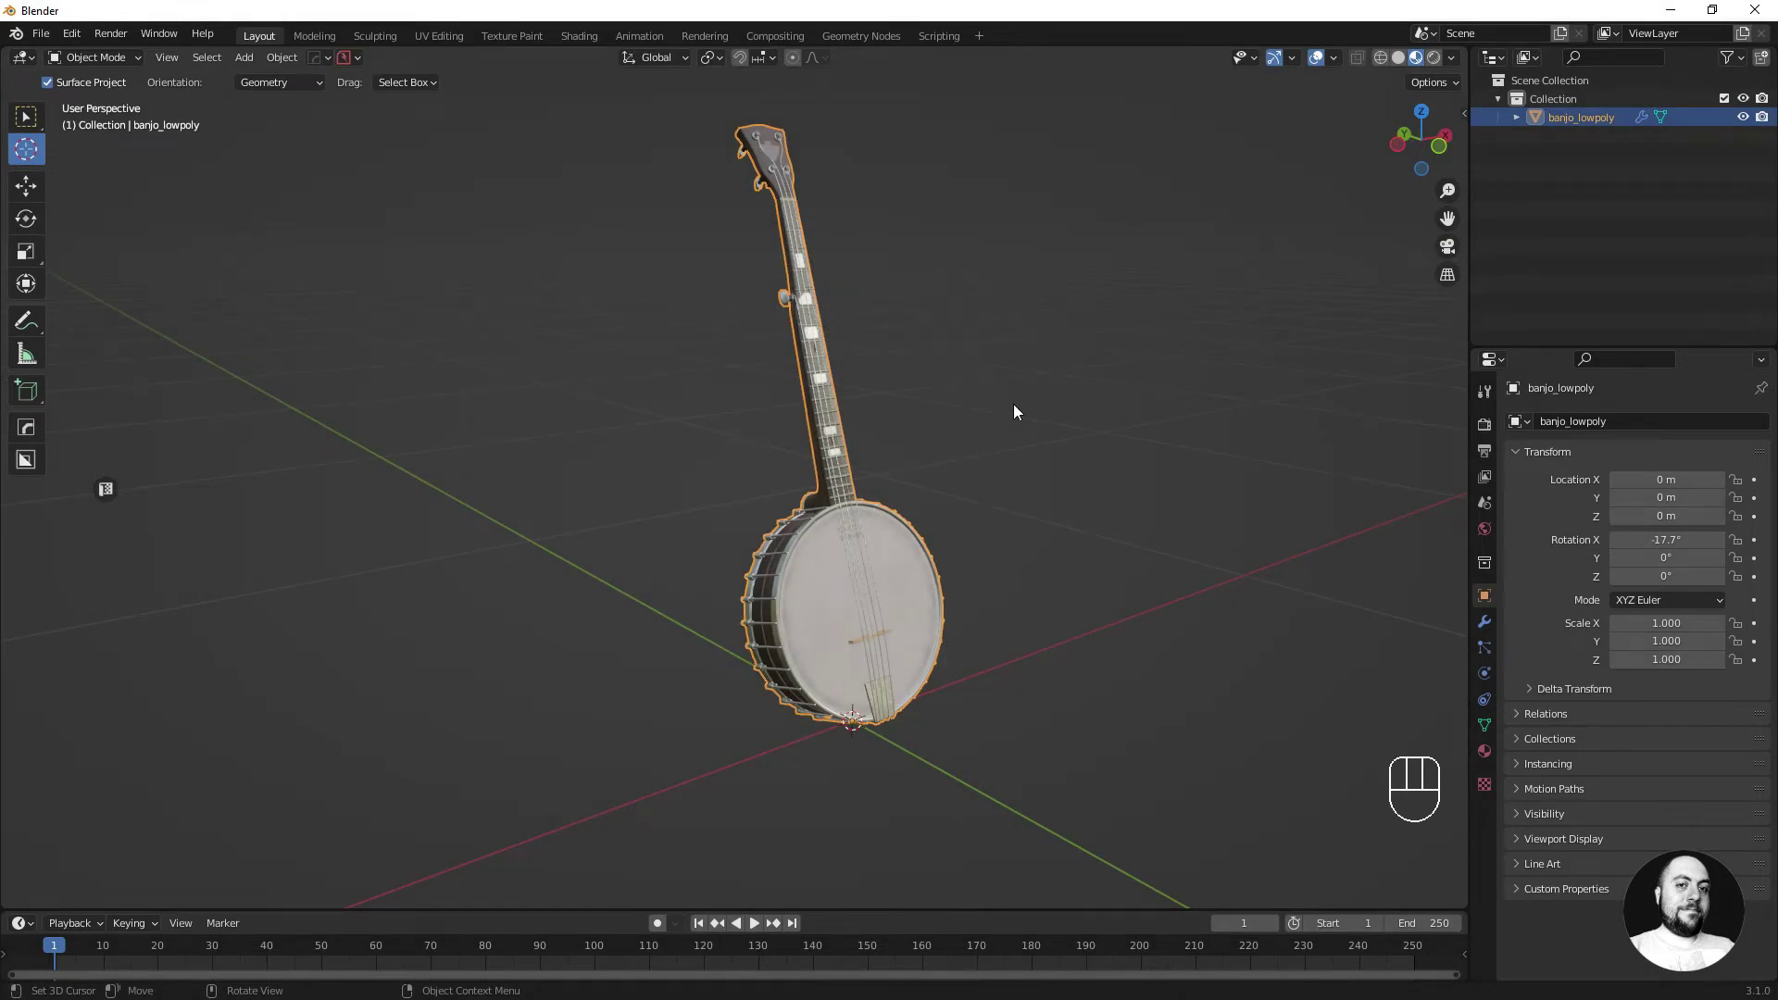
- Show the sidebar's View panel with the 3D cursor's location and rotation values
{"action": "key", "text": "n"}
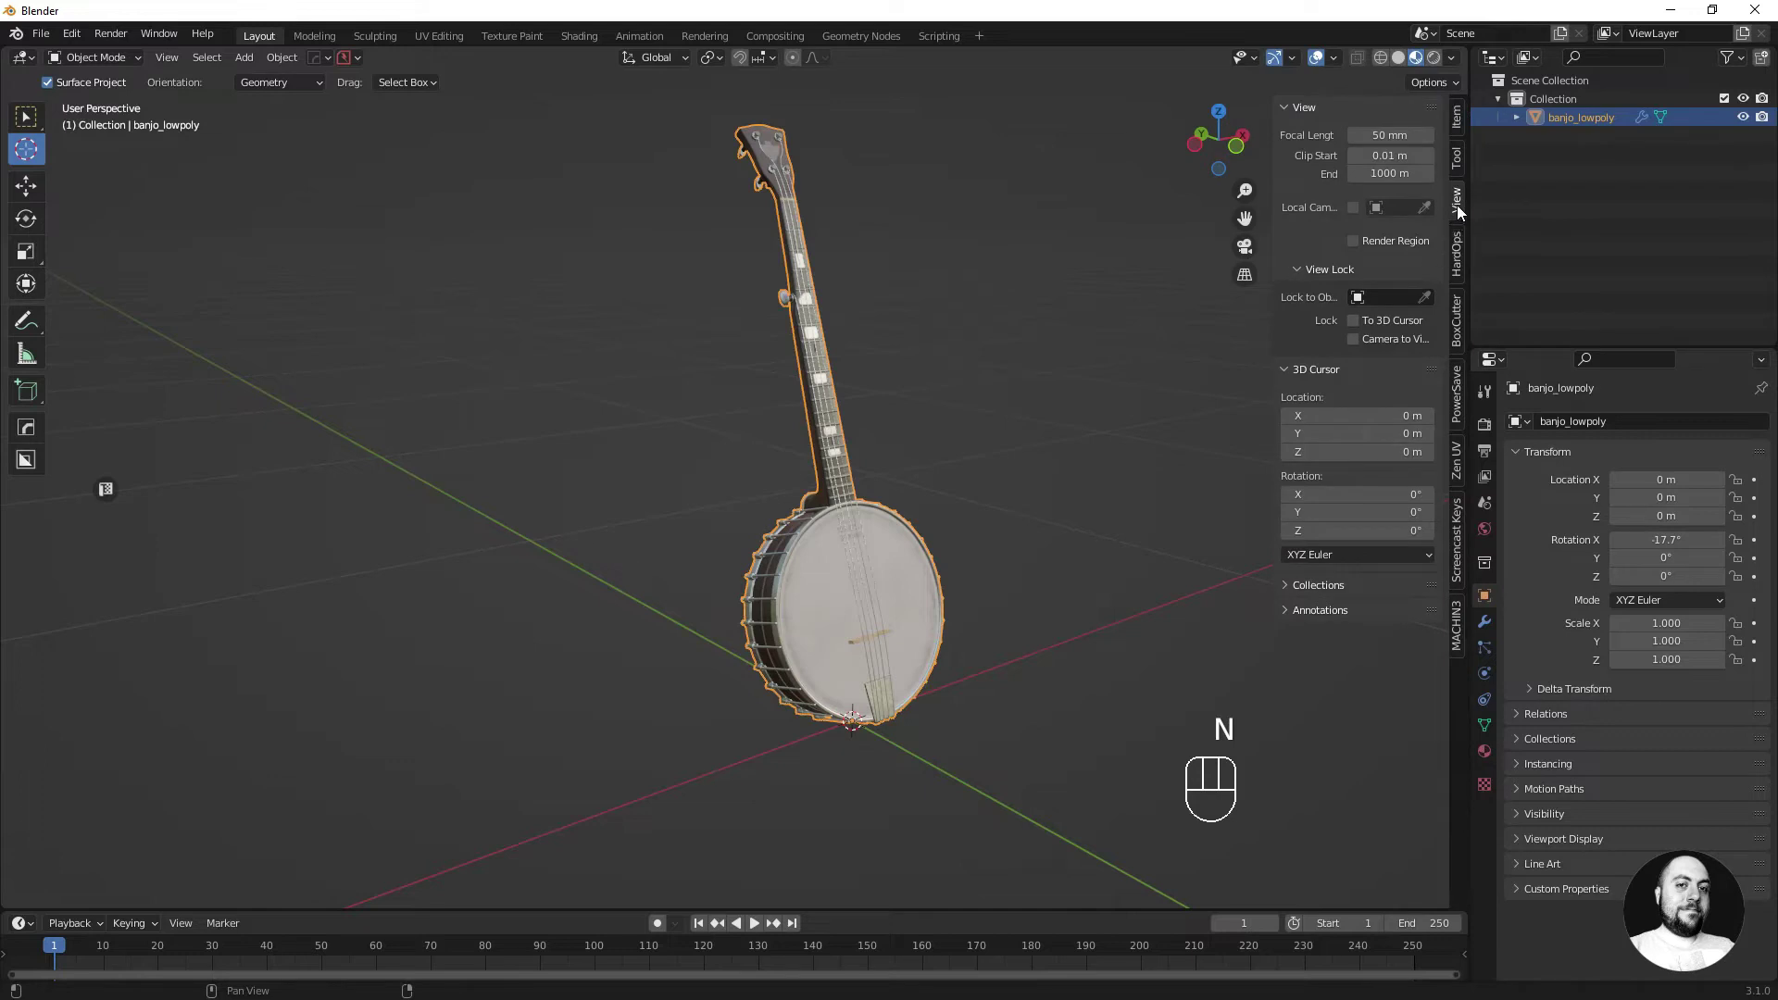
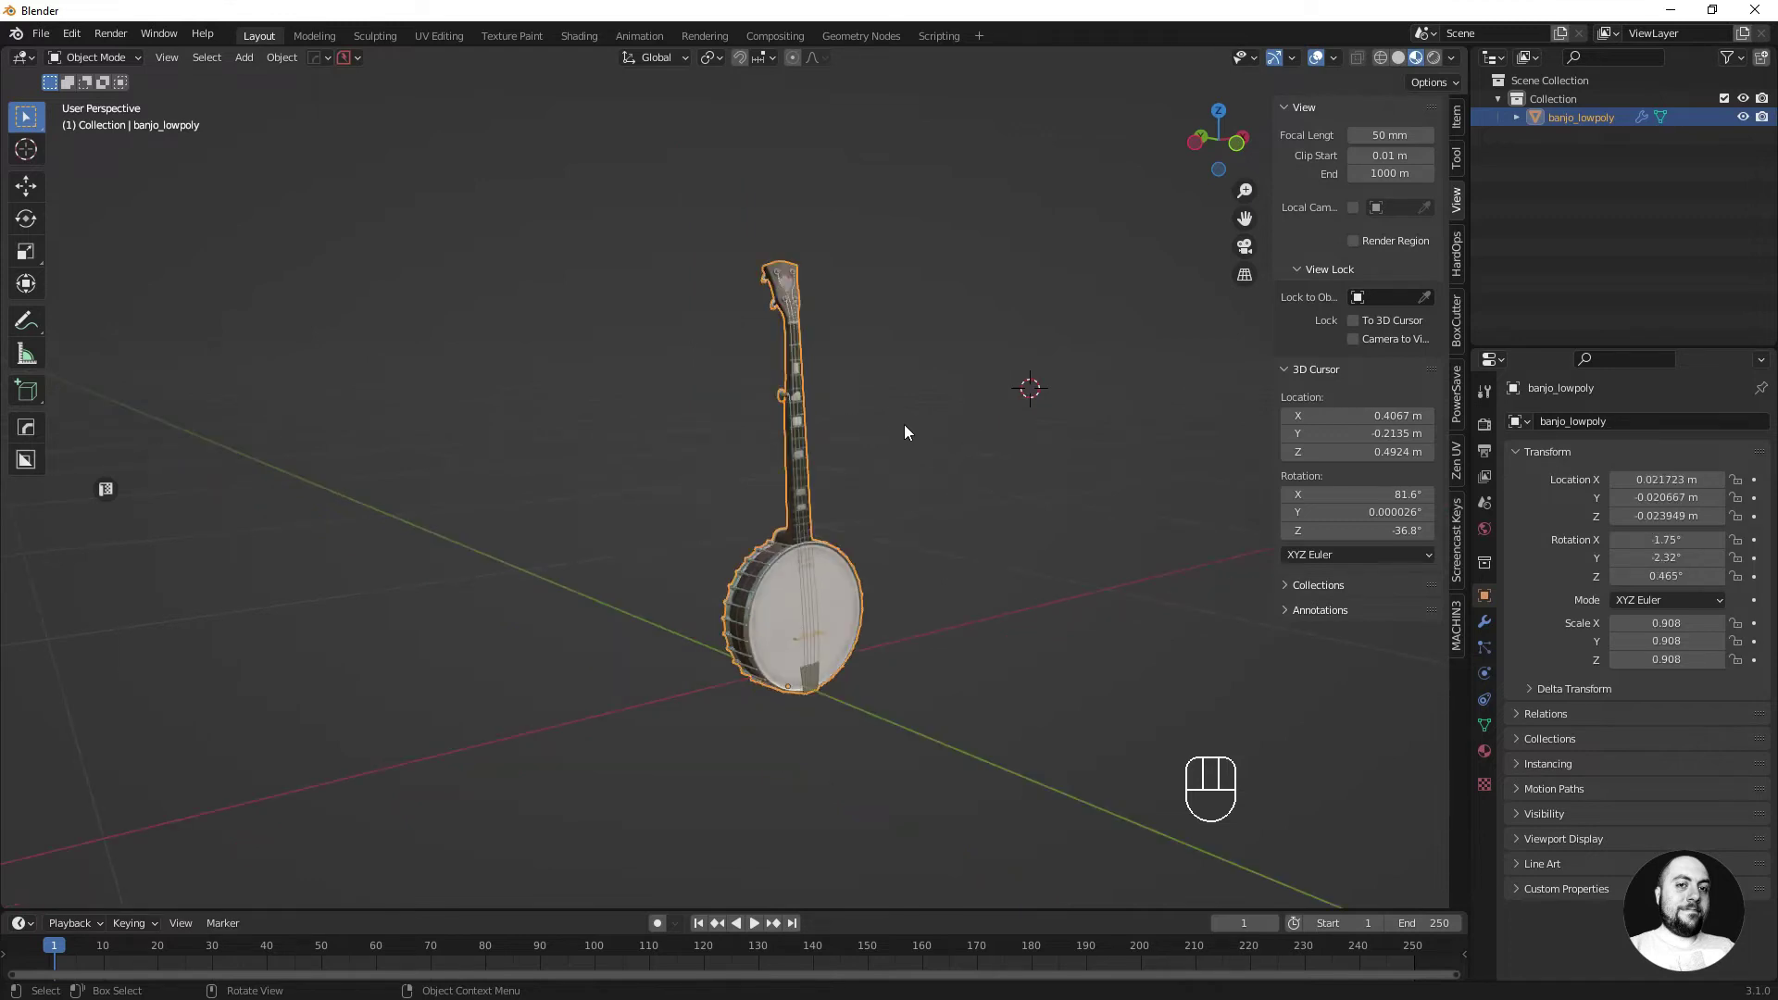
- Rotate the banjo slightly and scale it down a little
{"action": "key", "text": "r"}
{"action": "left_click", "coordinate": [868, 421]}
{"action": "key", "text": "s"}
{"action": "left_click", "coordinate": [878, 429]}
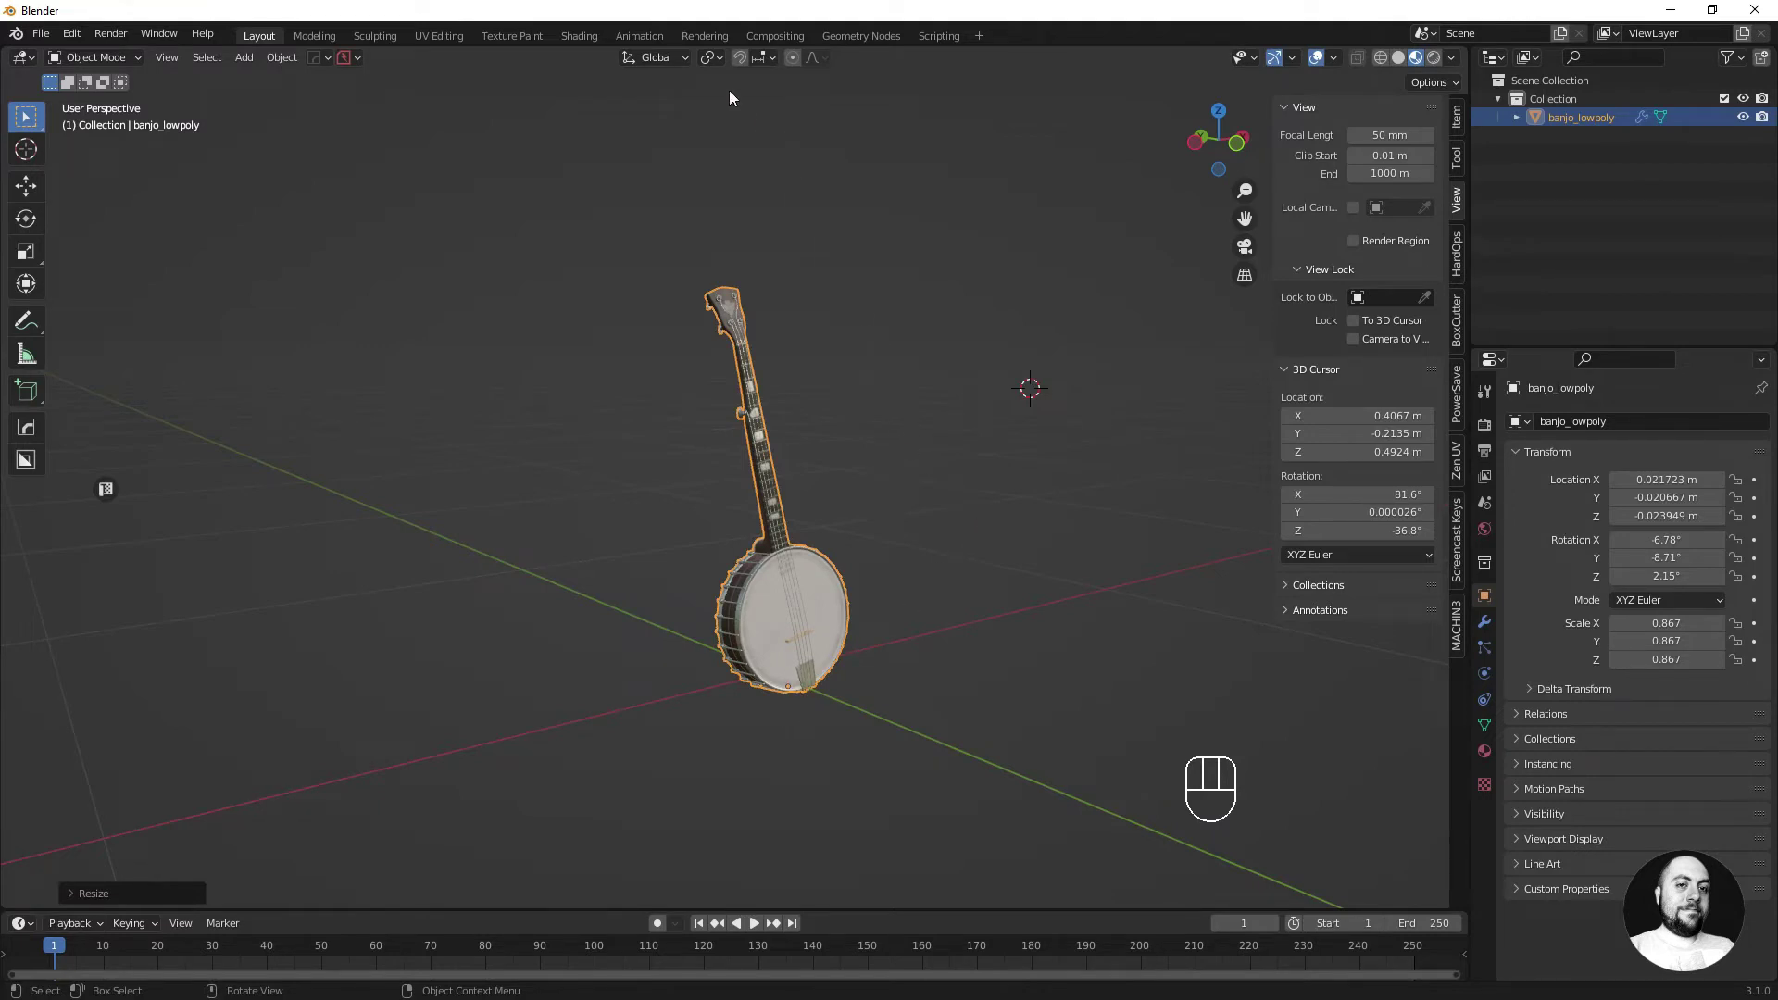
- Switch the transform pivot point to the 3D cursor, undoing a stray change
{"action": "left_click_drag", "start_coordinate": [717, 69], "coordinate": [733, 103]}
{"action": "key", "text": "ctrl+z"}
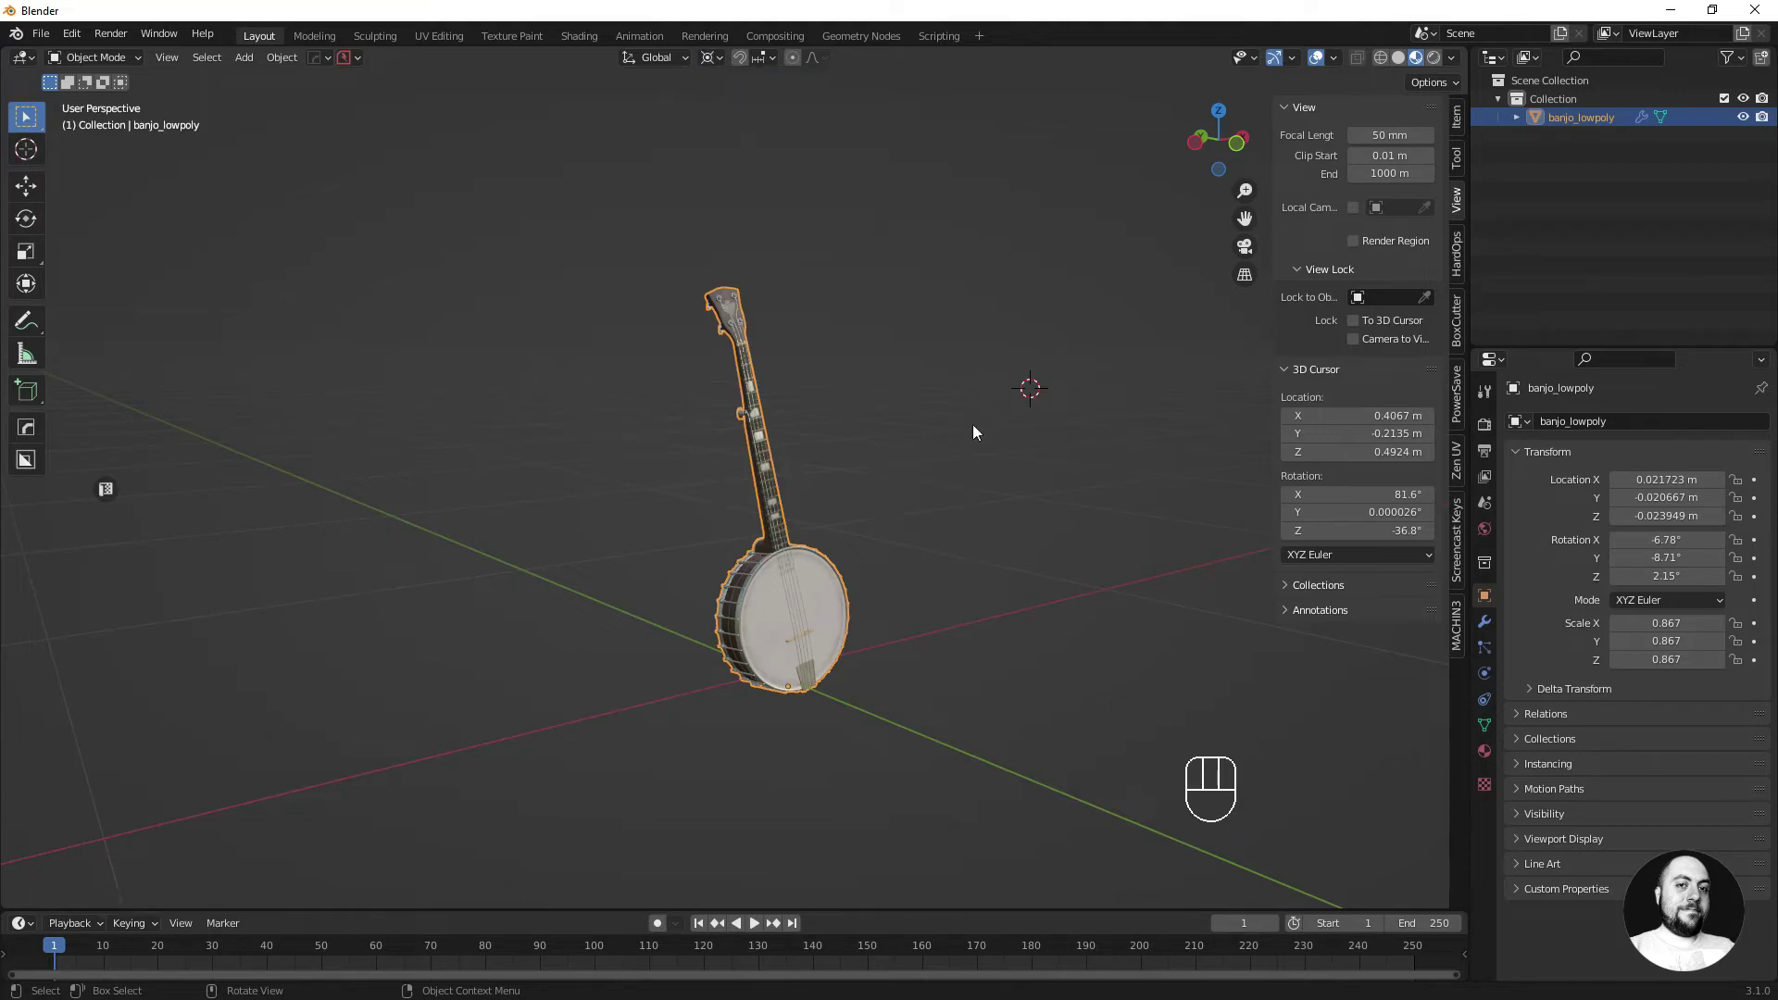
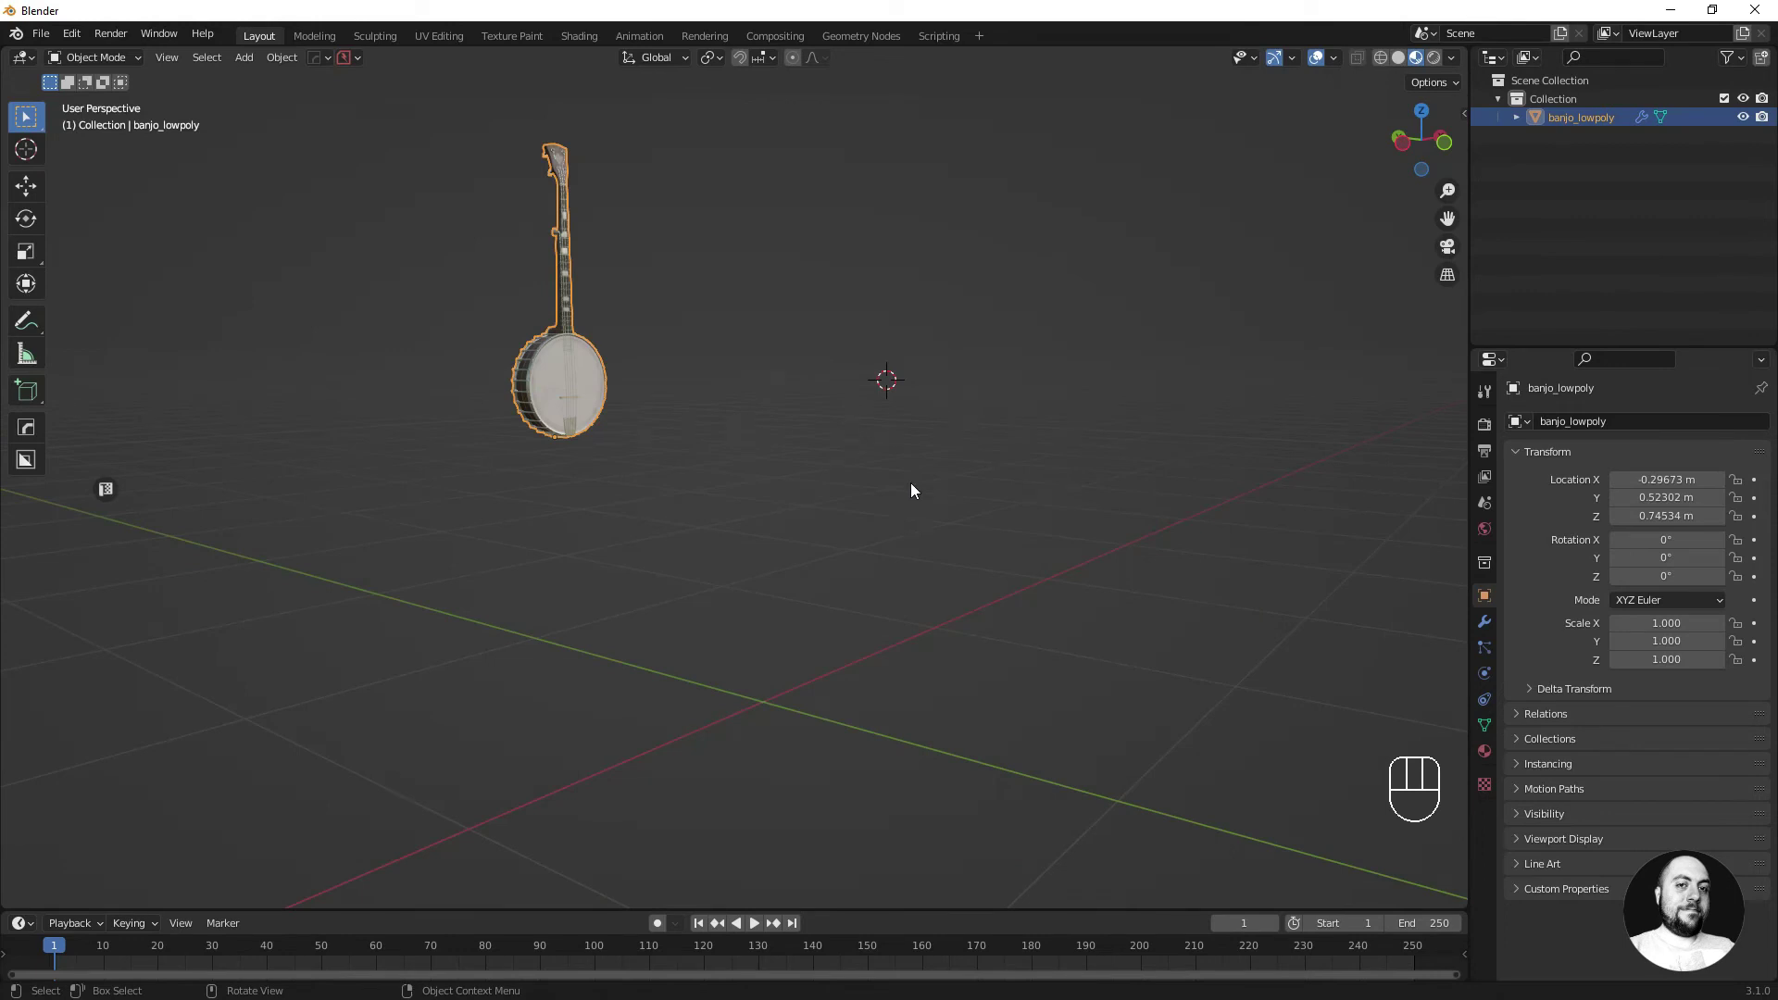
- Use Shift+S snapping to send the cursor to the world origin and the banjo onto it
{"action": "key", "text": "shift+s"}
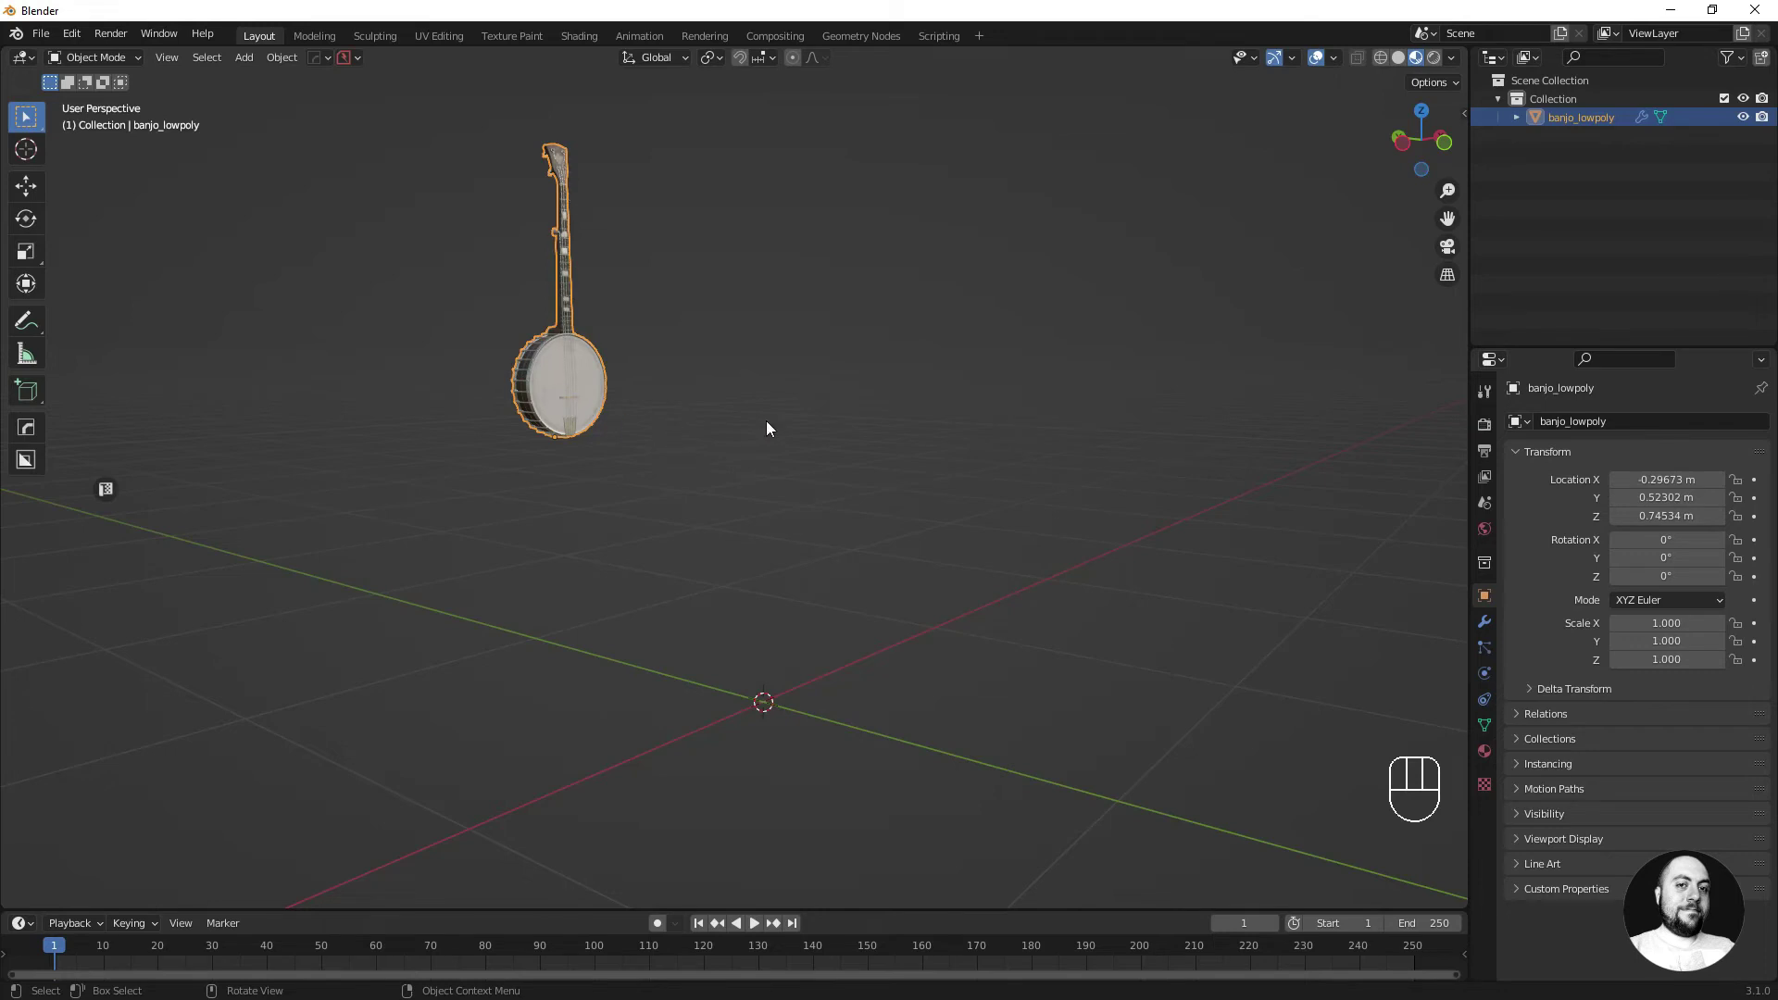
{"action": "key", "text": "shift+s"}
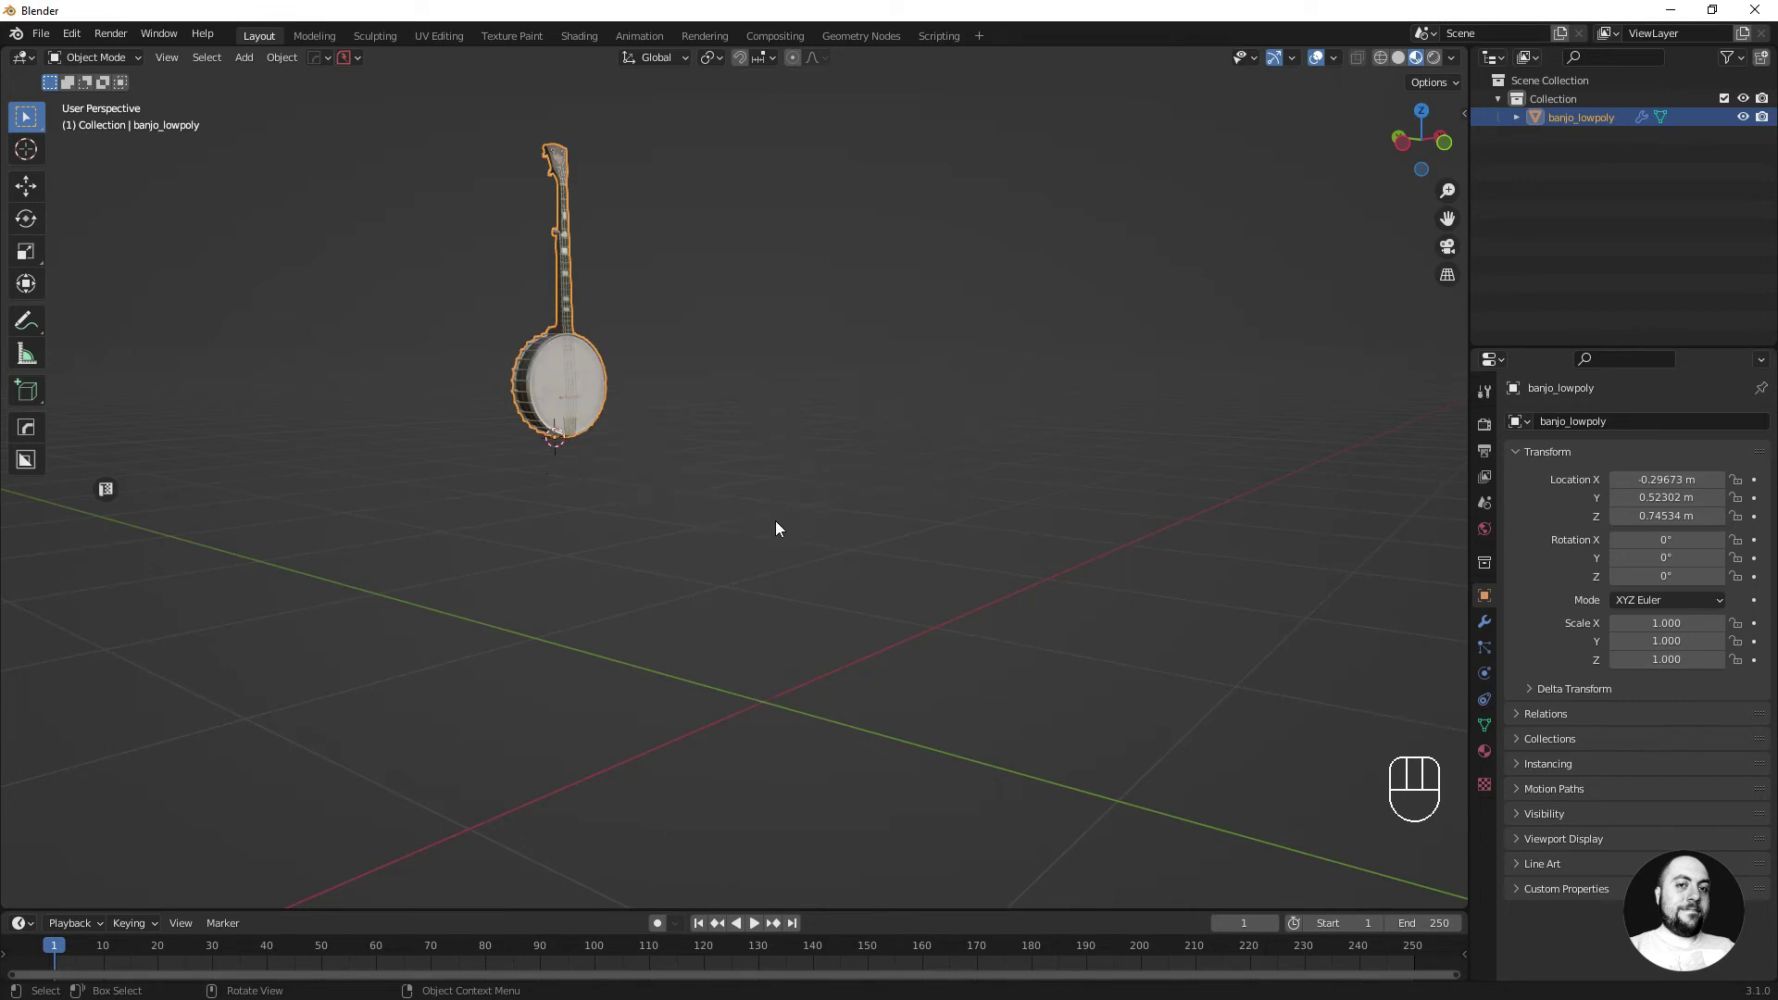
{"action": "key", "text": "shift+s"}
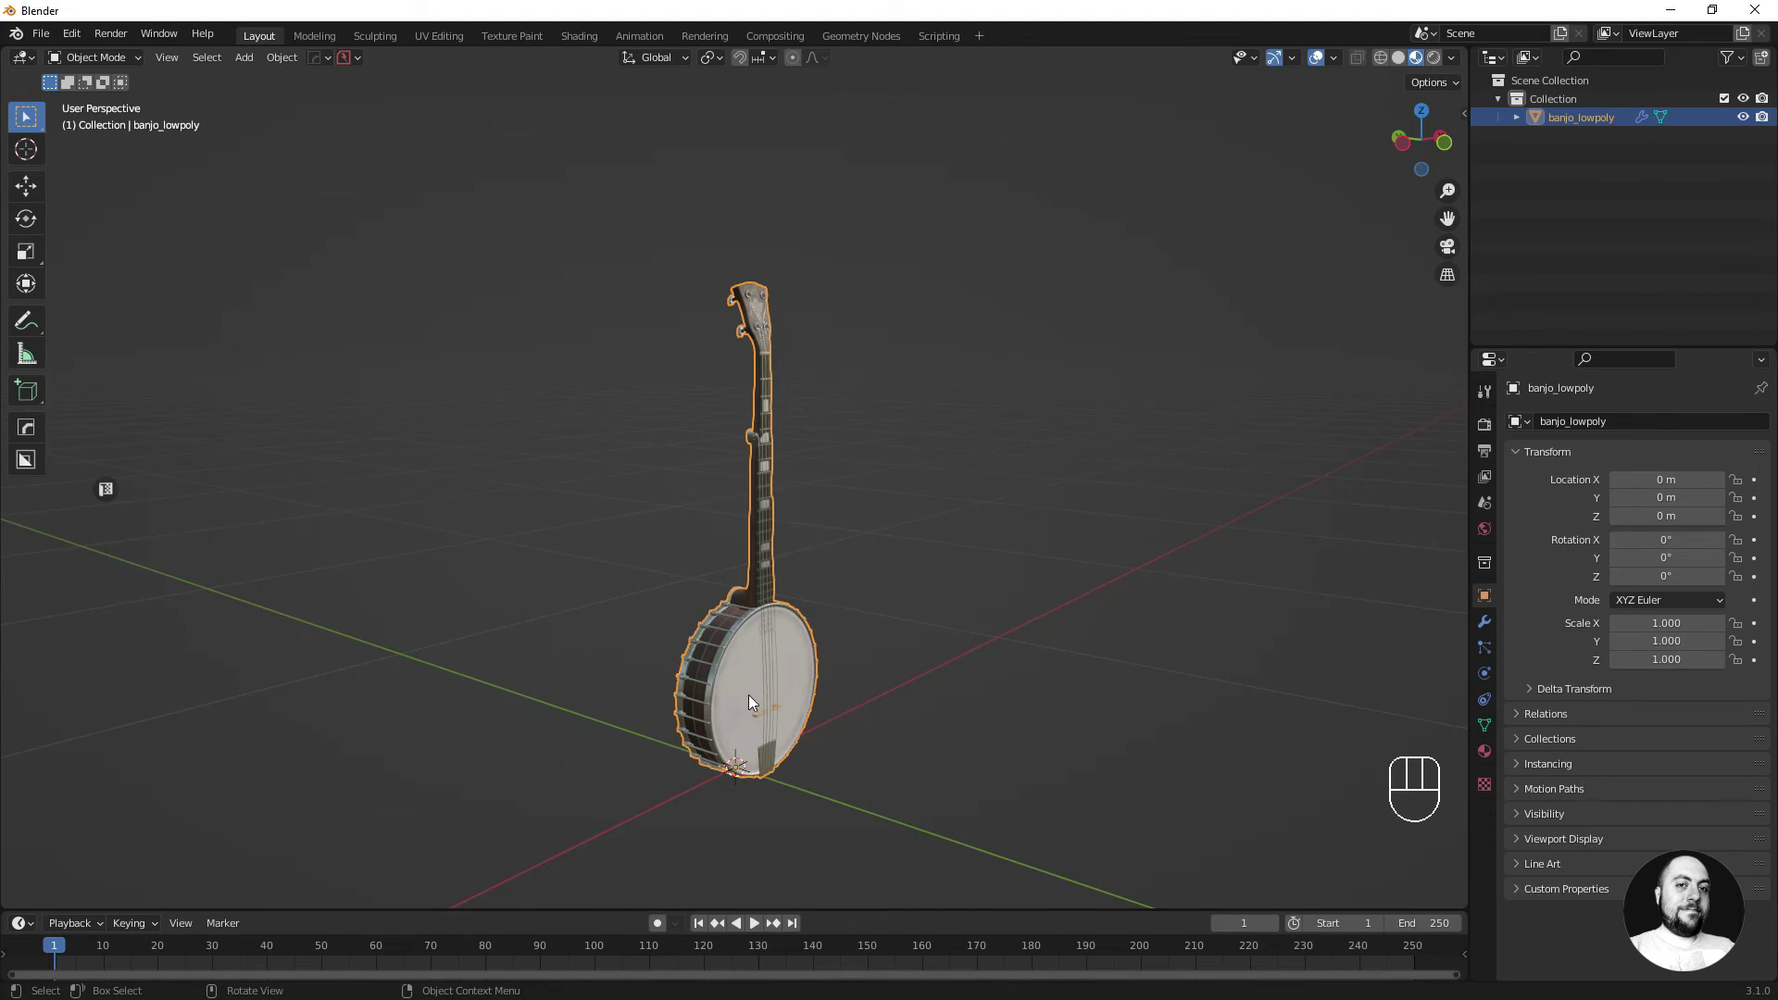
- Enter Edit Mode on the banjo and zoom in on its drum rim
{"action": "key", "text": "Tab"}
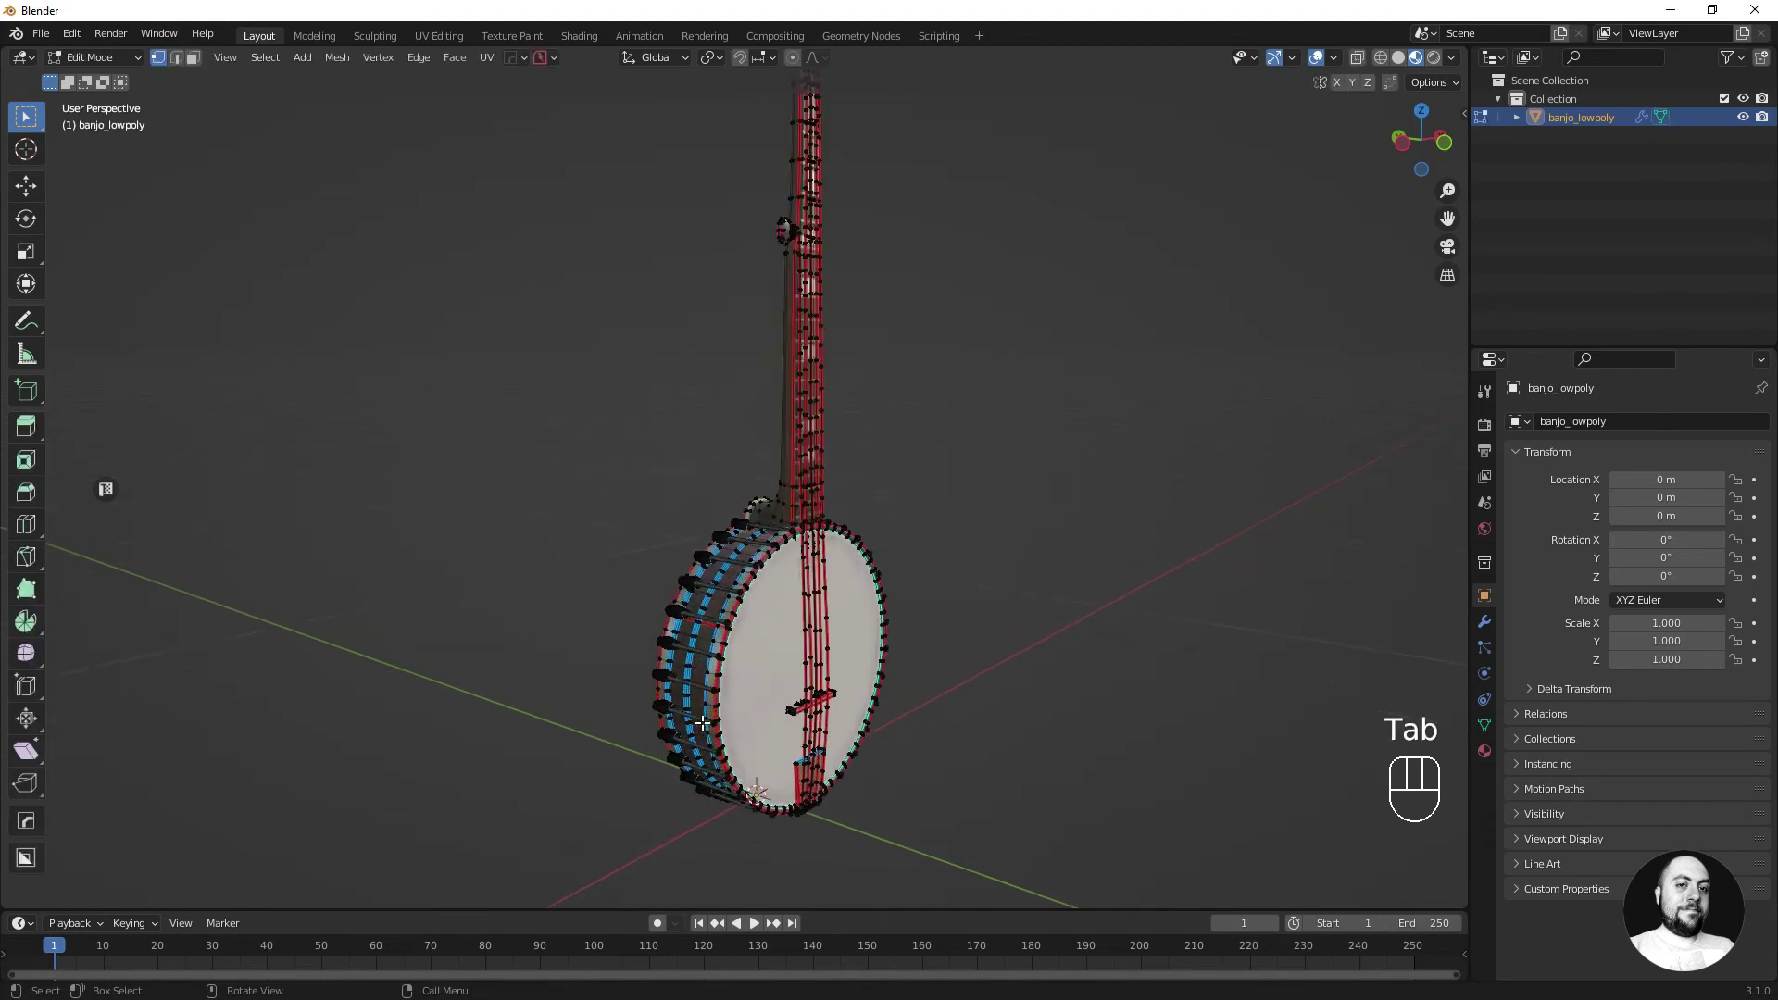
{"action": "middle_click", "coordinate": [1074, 601]}
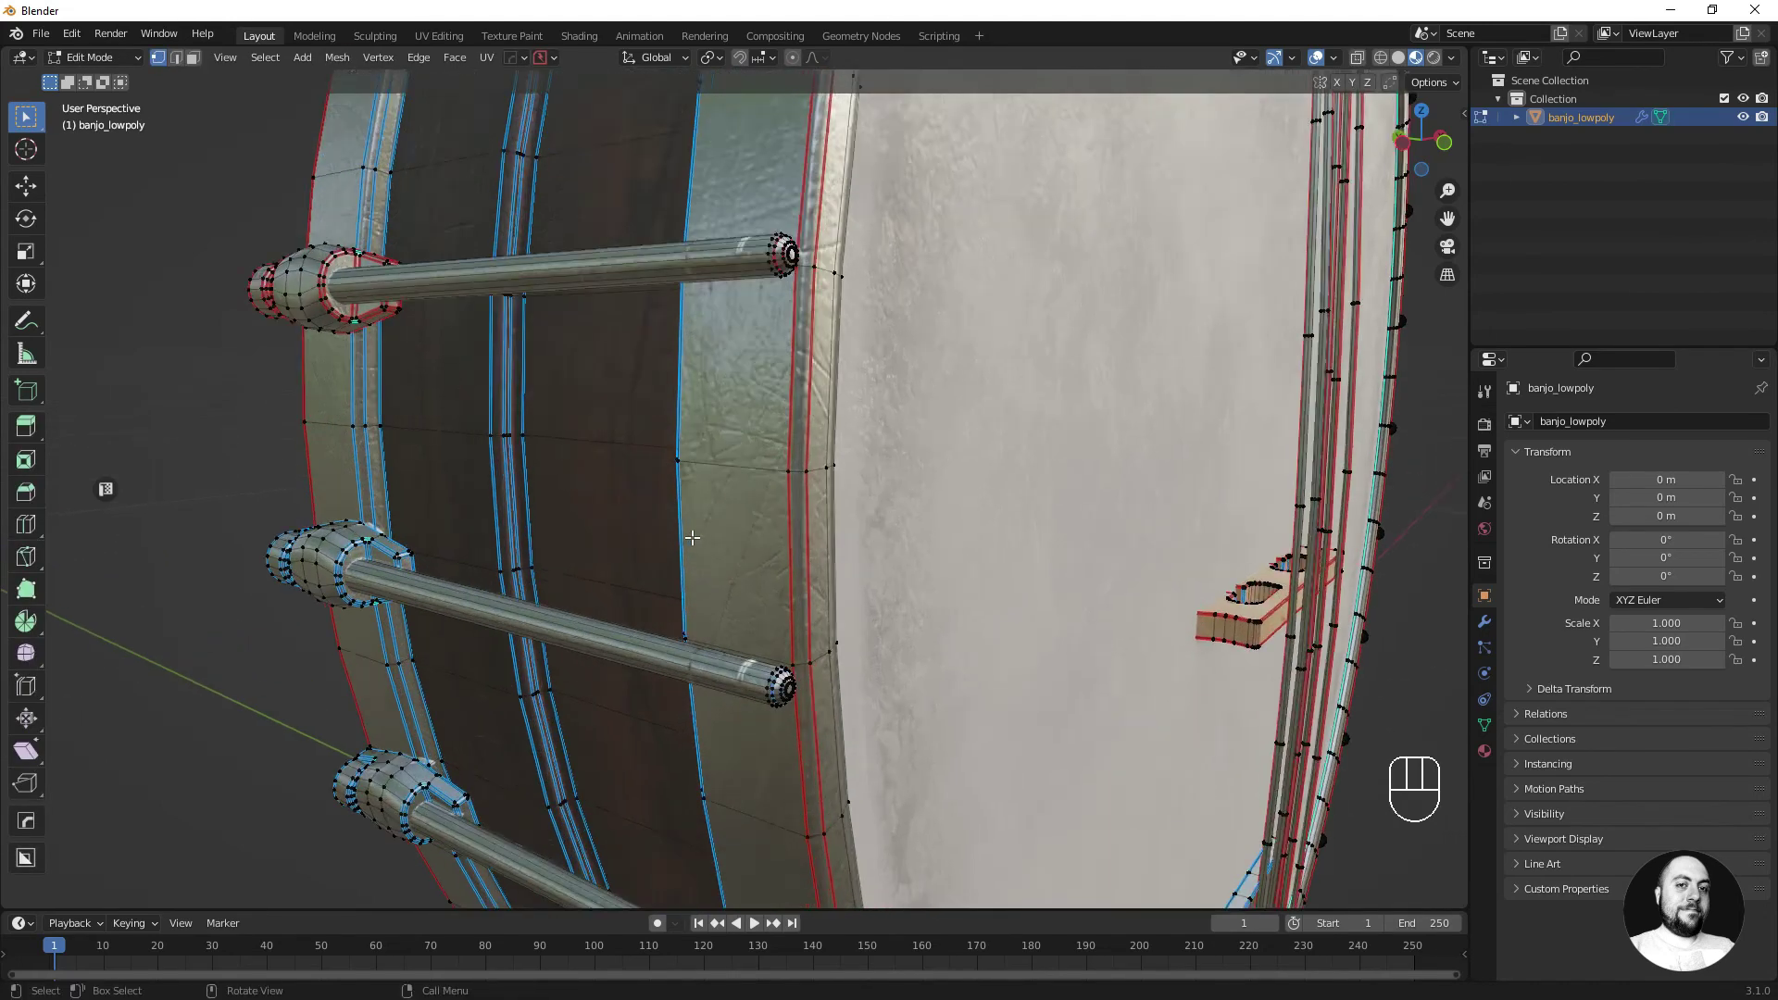